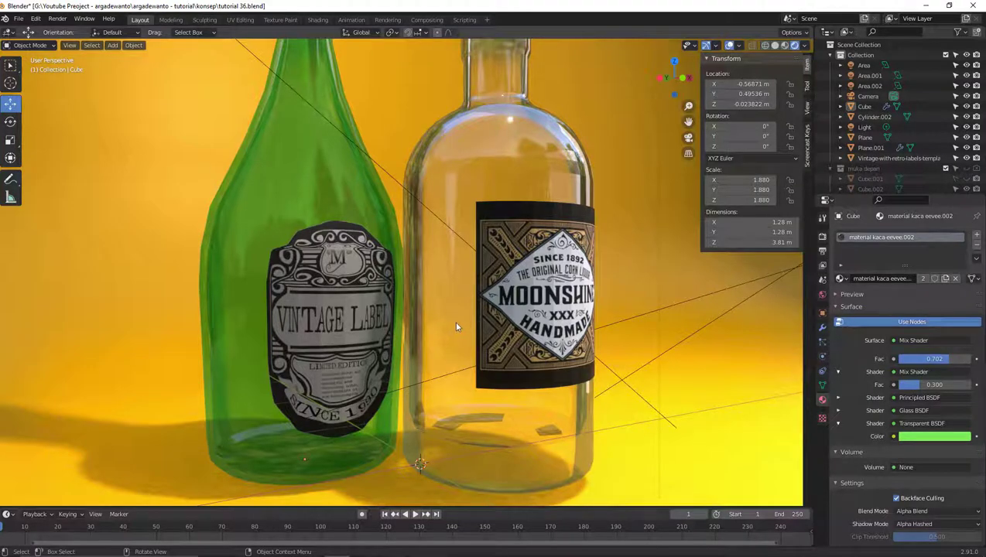
Step: Isolate the clear bottle's label and orbit around it to inspect its curved plane
middle_click(458, 331)
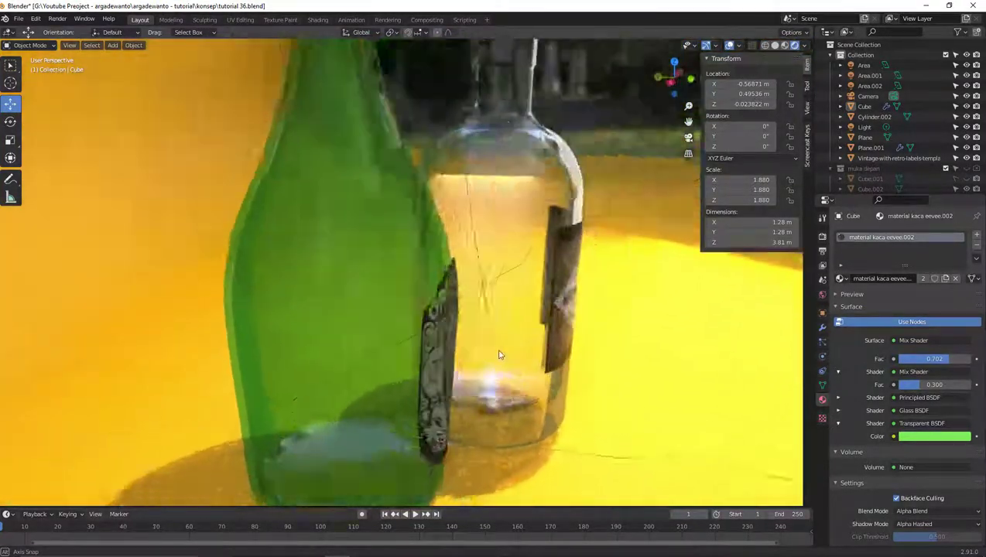
left_click(566, 309)
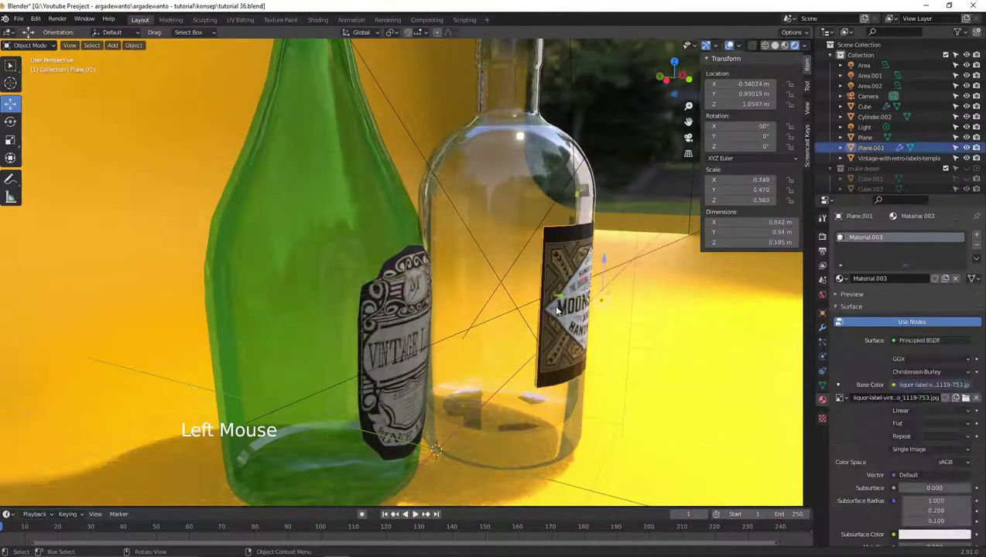
key("/")
middle_click(500, 332)
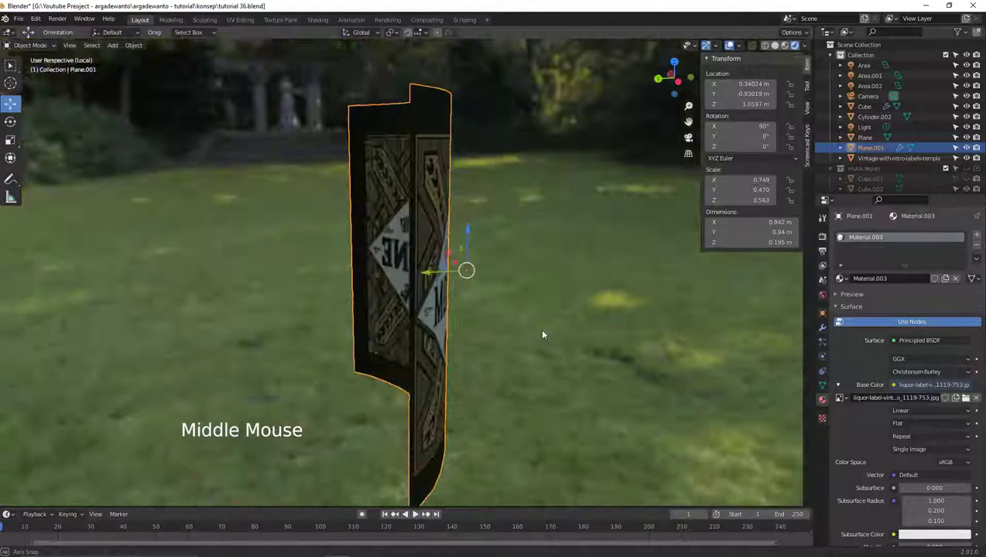
middle_click(485, 323)
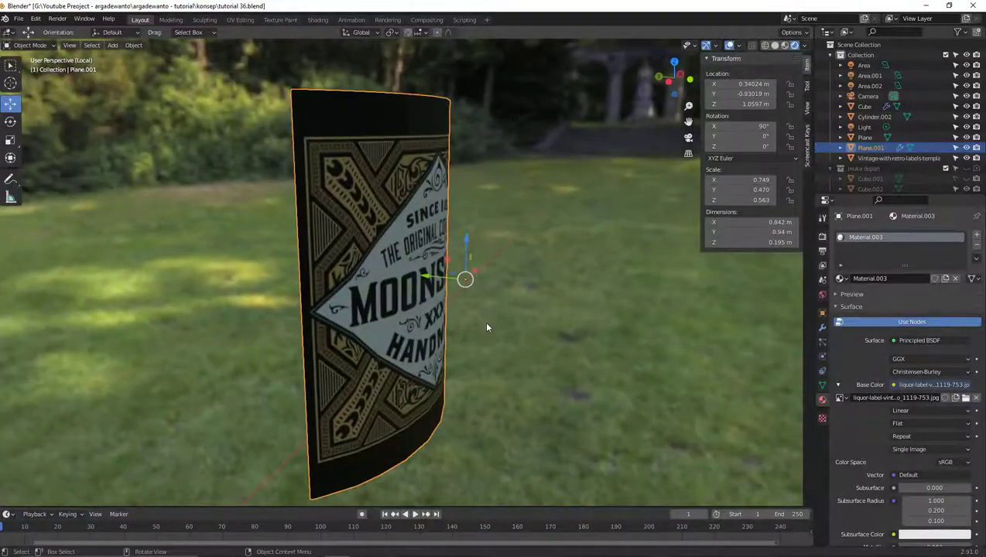
middle_click(430, 332)
middle_click(438, 315)
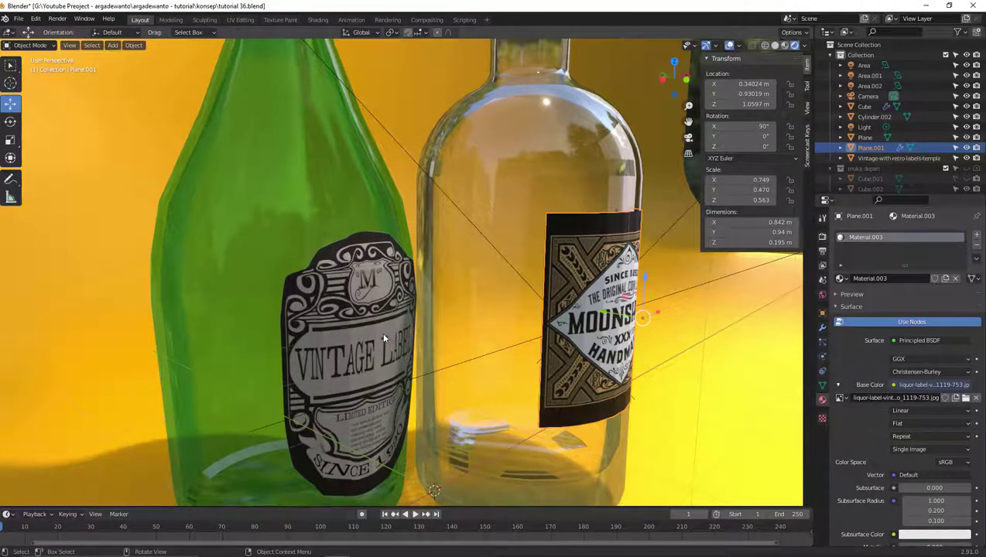
Step: Select the green bottle's label, bring up its object actions and switch to plain solid shading
left_click(382, 334)
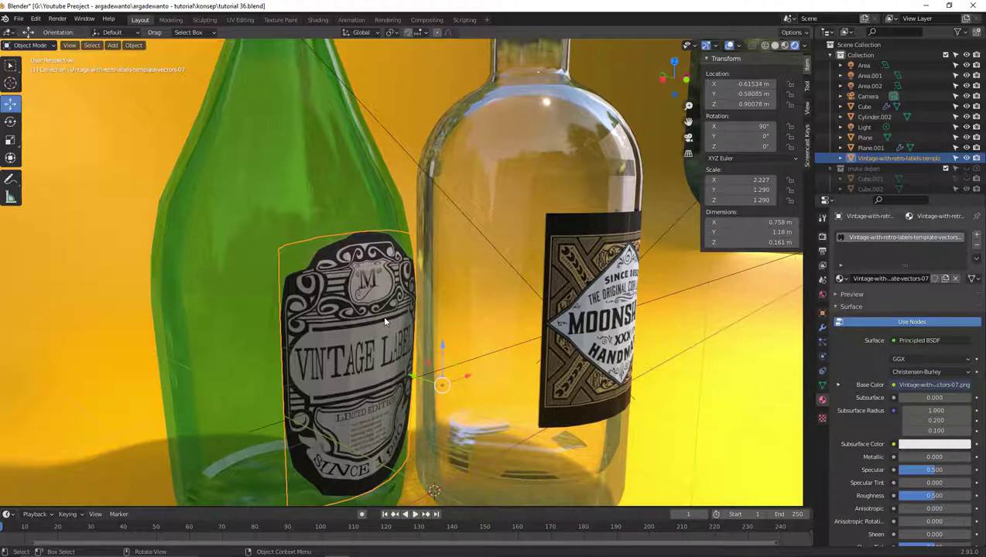
right_click(390, 321)
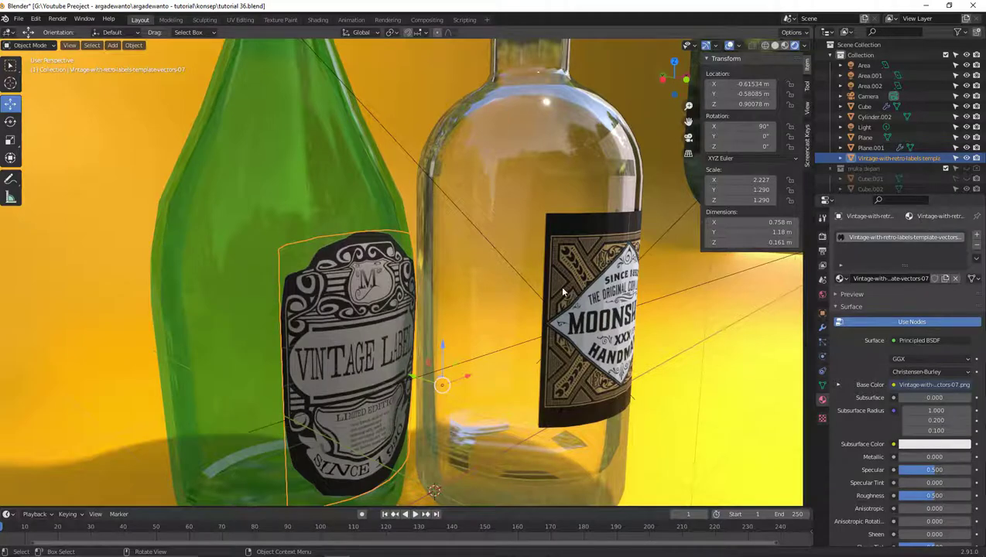
key("z")
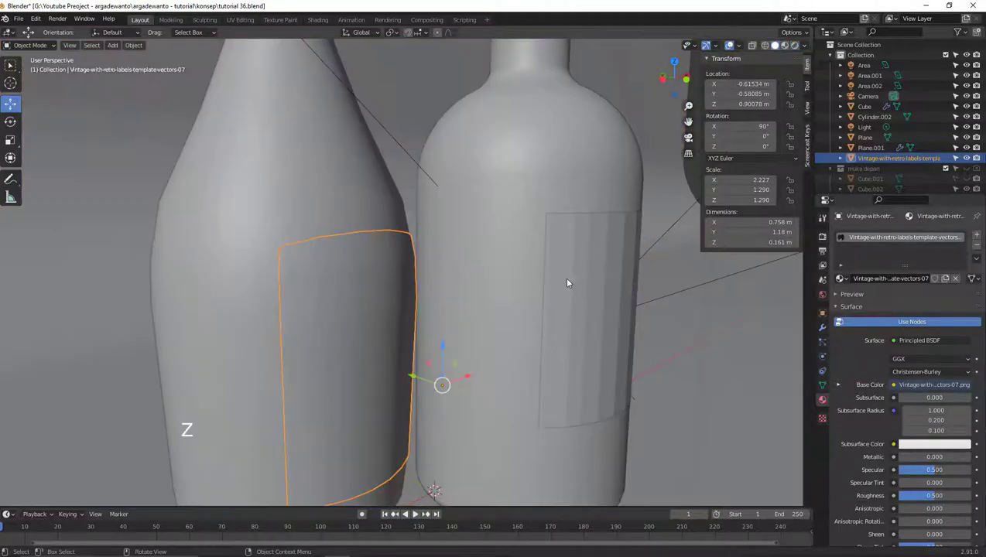